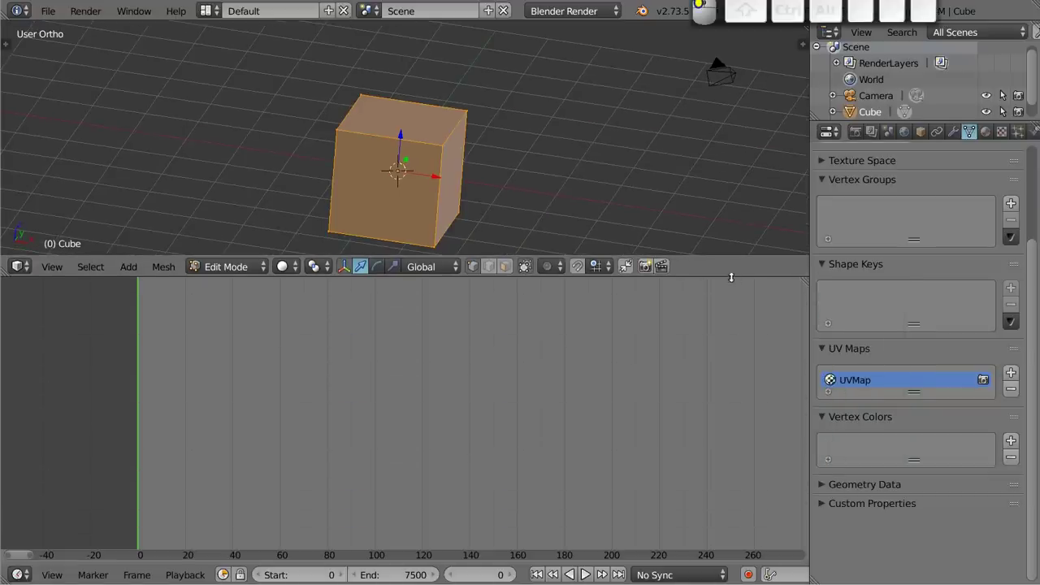
Replace the bottom Timeline with the UV/Image Editor showing all six unwrapped cube faces
key("shift+F10")
middle_click(425, 429)
scroll("up", 3)
key("a")
scroll("down", 3)
middle_click(388, 409)
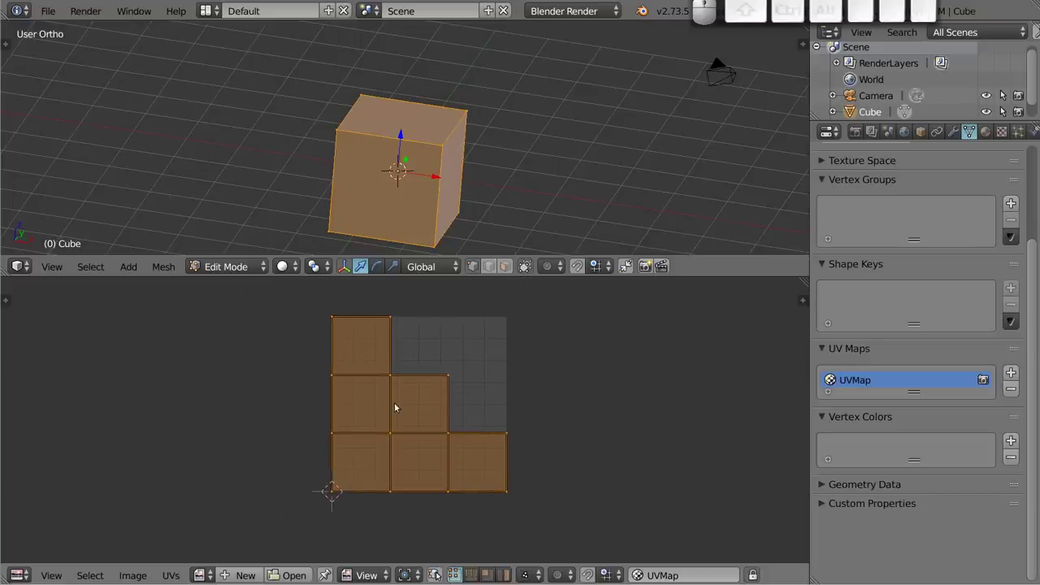
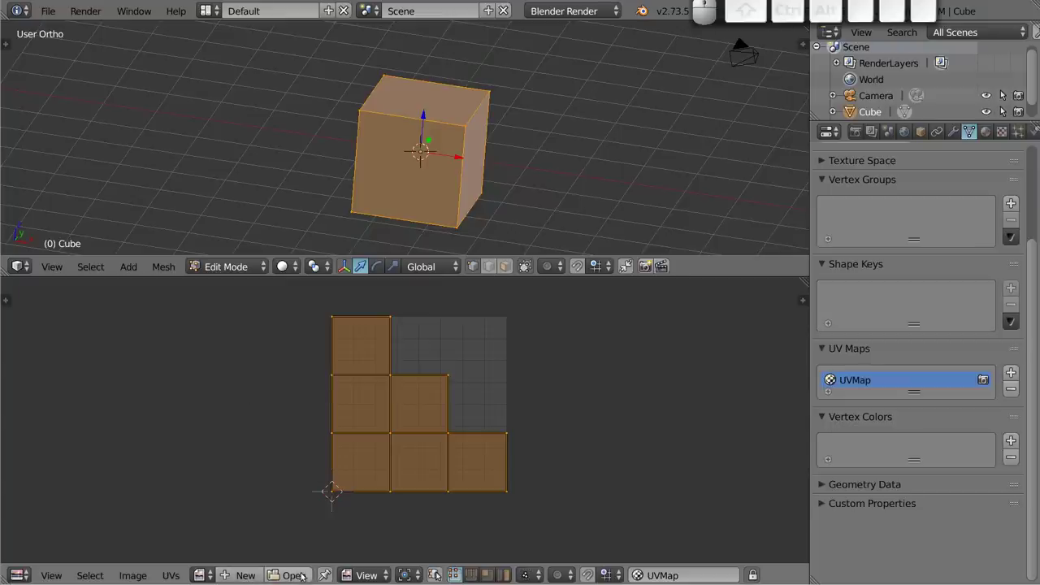
Create a new 256×256 Color Grid image named grid behind the cube's UV layout
left_click(243, 576)
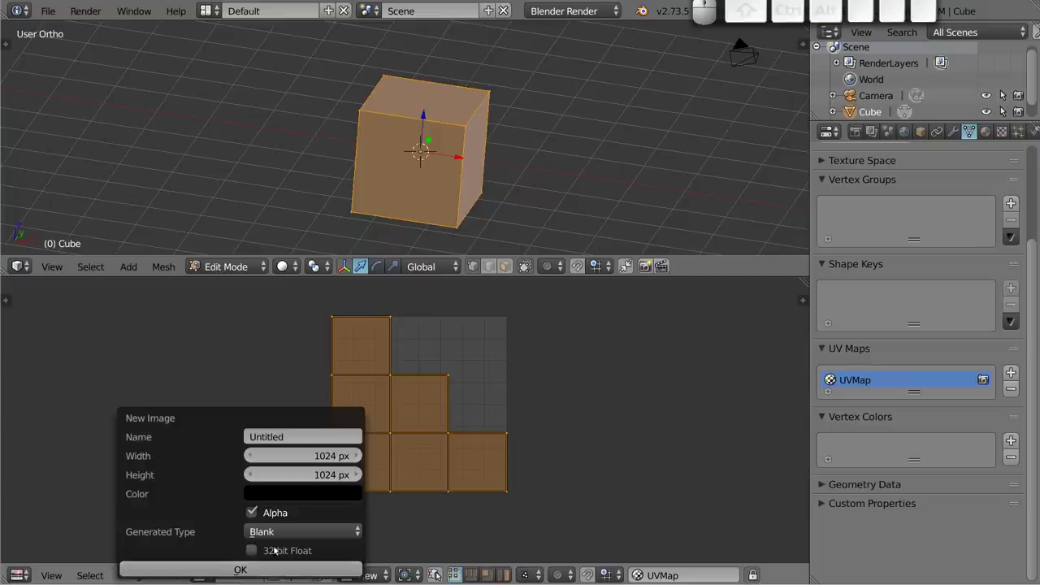
left_click(292, 535)
left_click(299, 482)
left_click(313, 456)
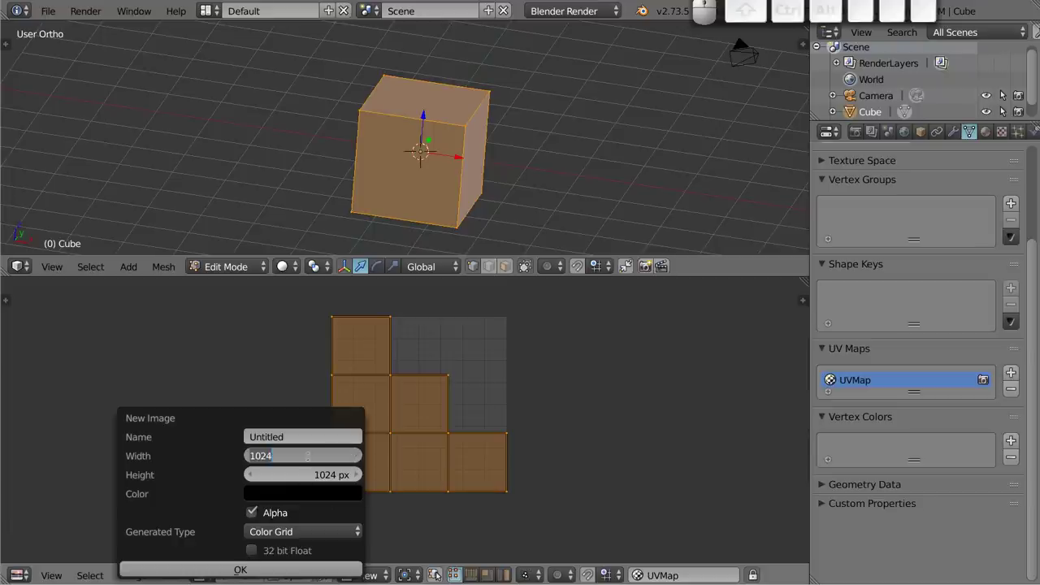
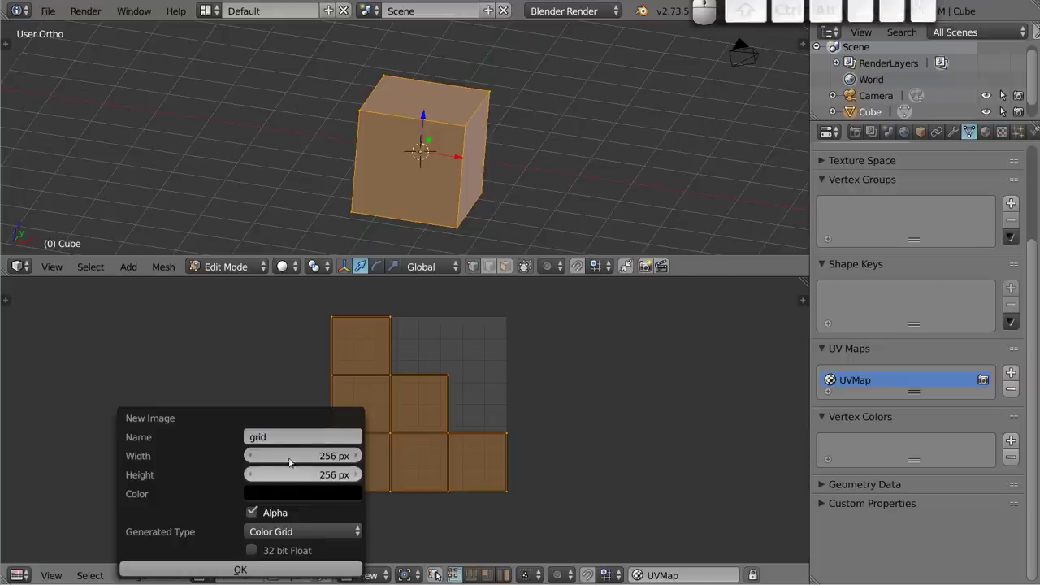
left_click(243, 569)
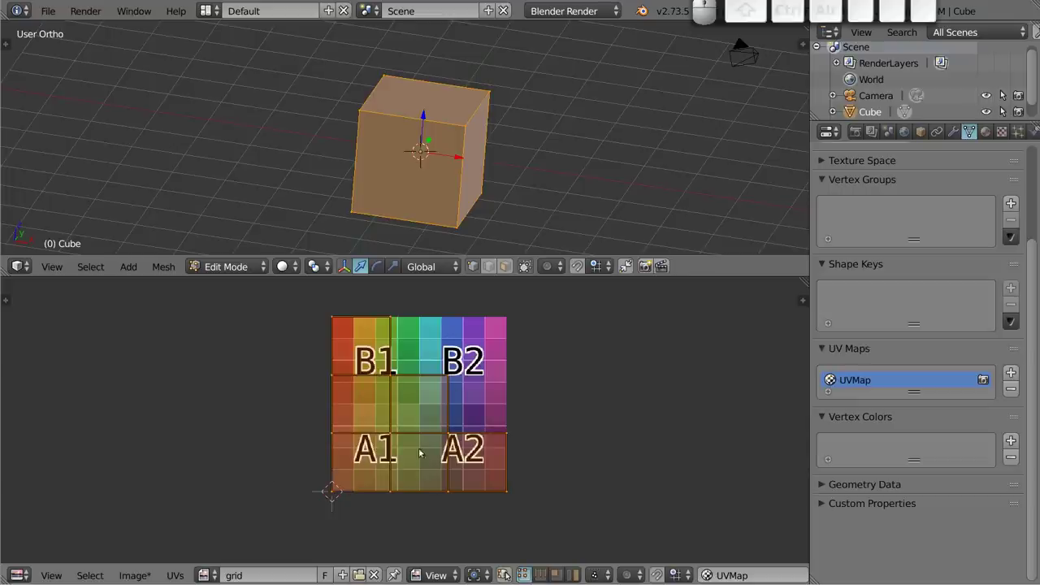
Toggle the cube between Edit and Object Mode and set the render engine to Cycles Render
key("Tab")
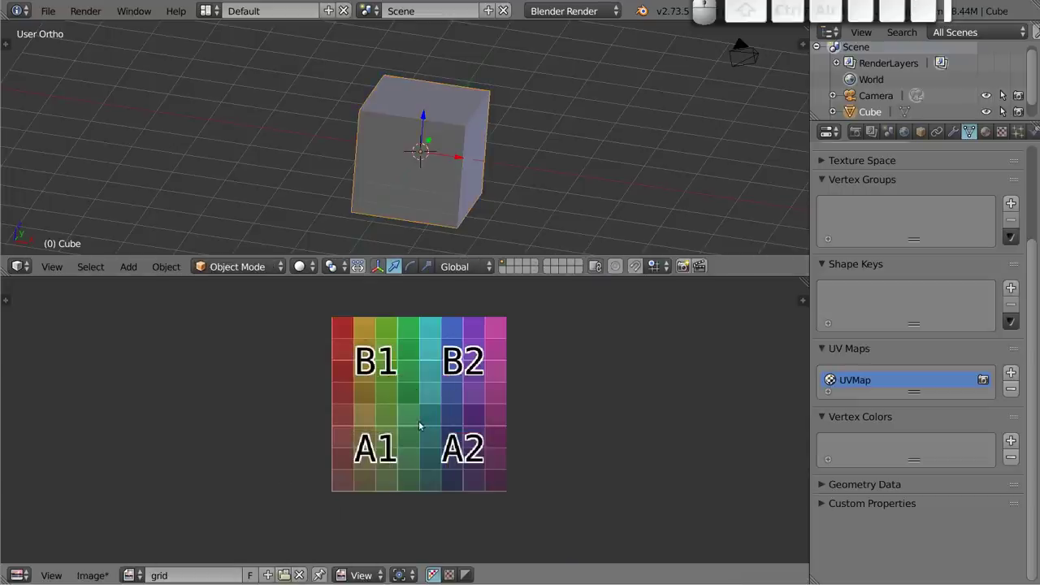
middle_click(420, 401)
middle_click(417, 419)
key("Tab")
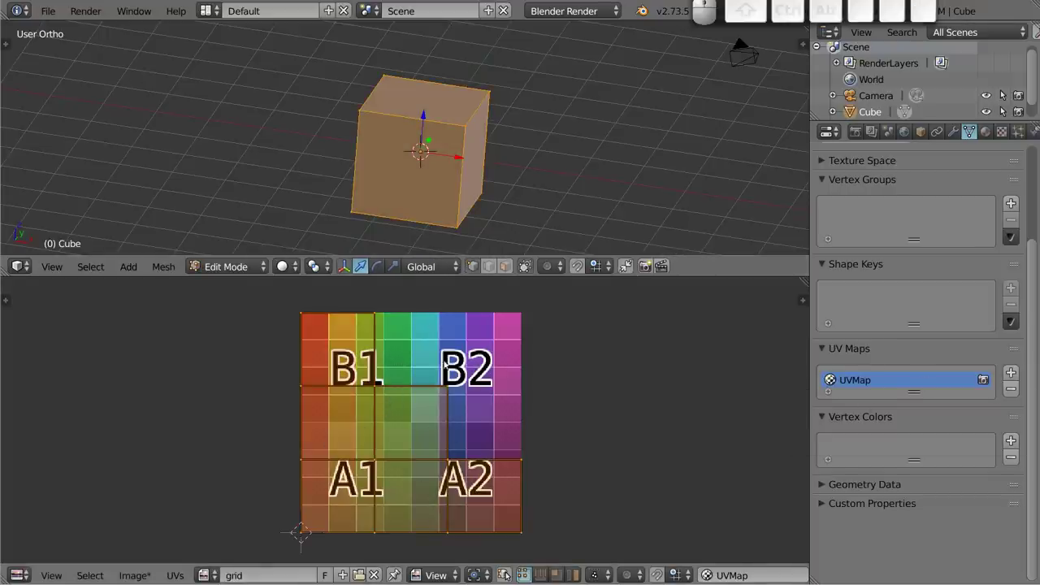
key("Tab")
left_click(565, 13)
left_click(565, 65)
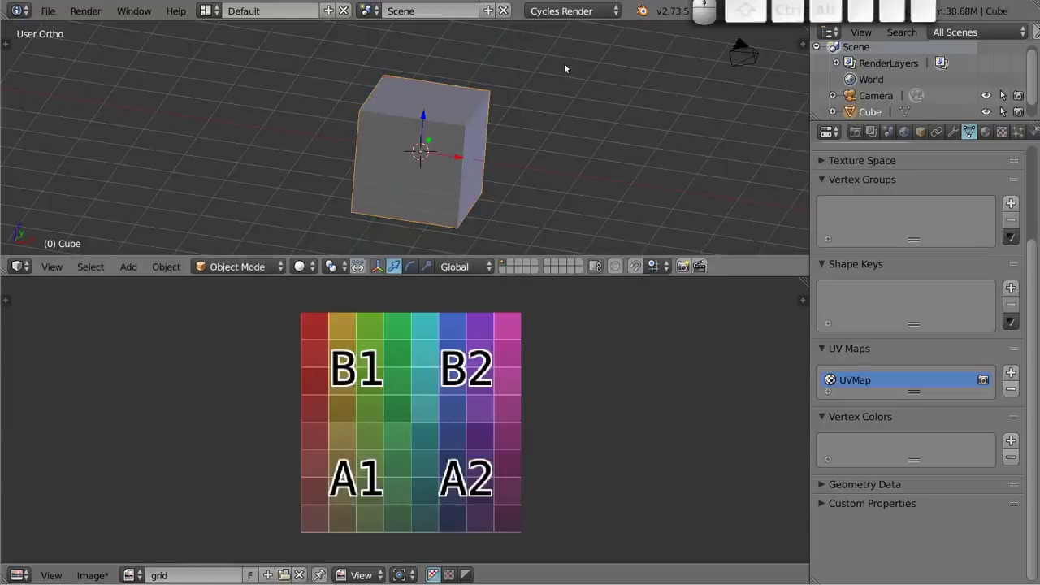
left_click(451, 122)
Flip between Edit and Object Mode with select-all toggles, ending with the cube in Object Mode
key("Tab")
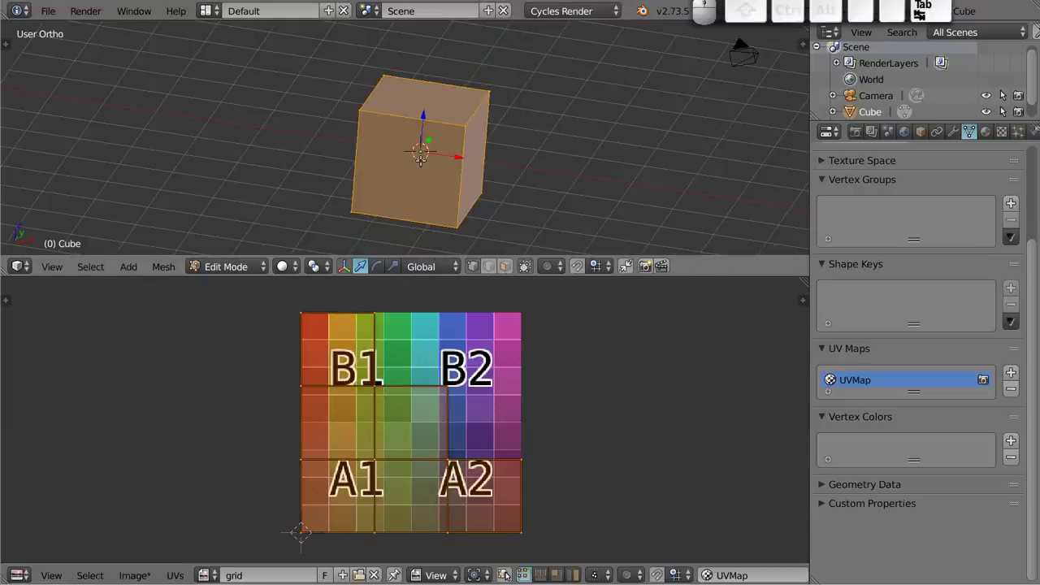
key("a")
key("Tab")
key("a")
key("Tab")
key("a")
key("Tab")
key("Tab")
key("a")
key("a")
key("a")
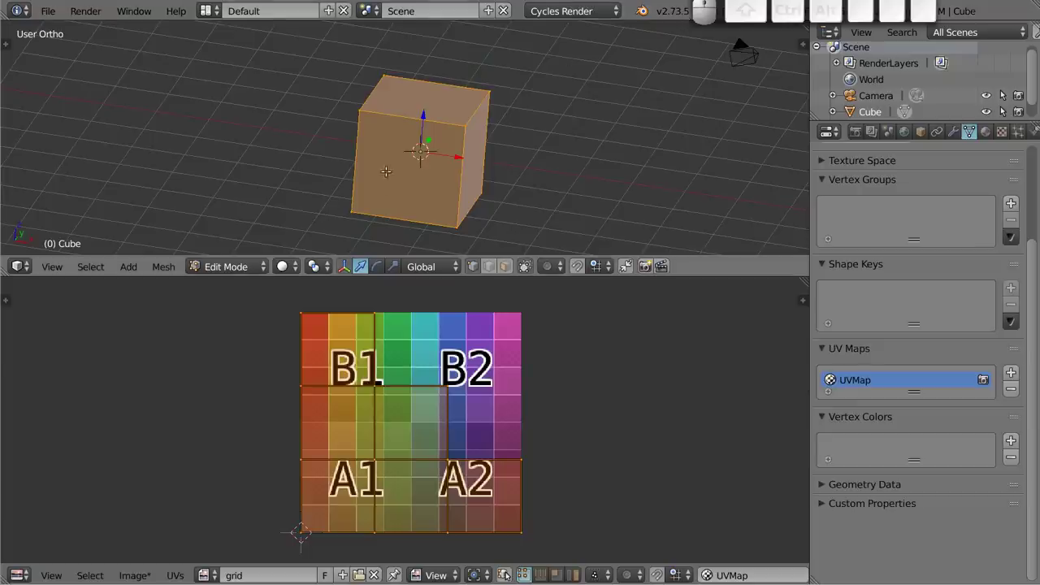
key("Tab")
middle_click(431, 124)
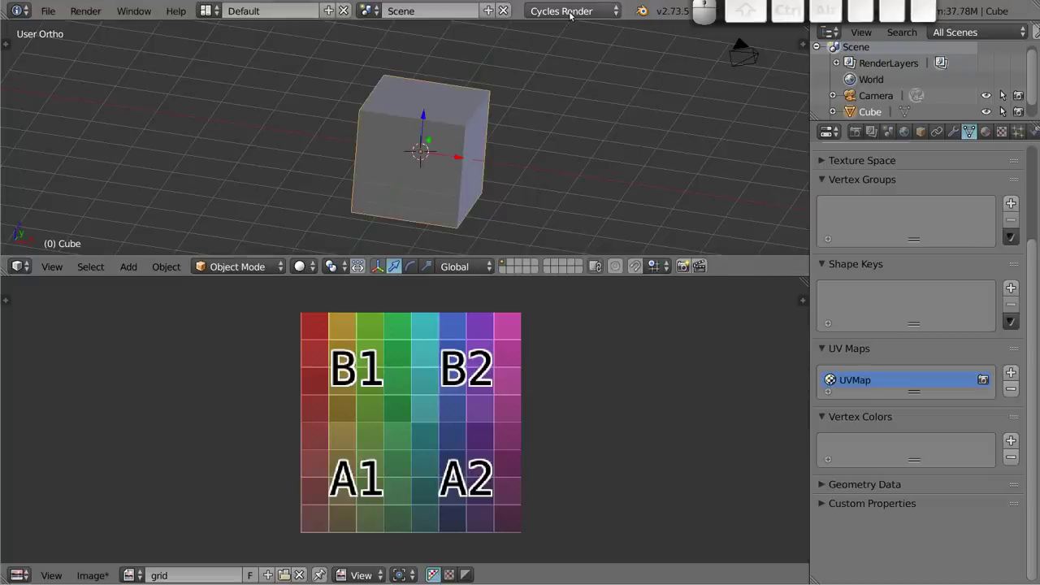
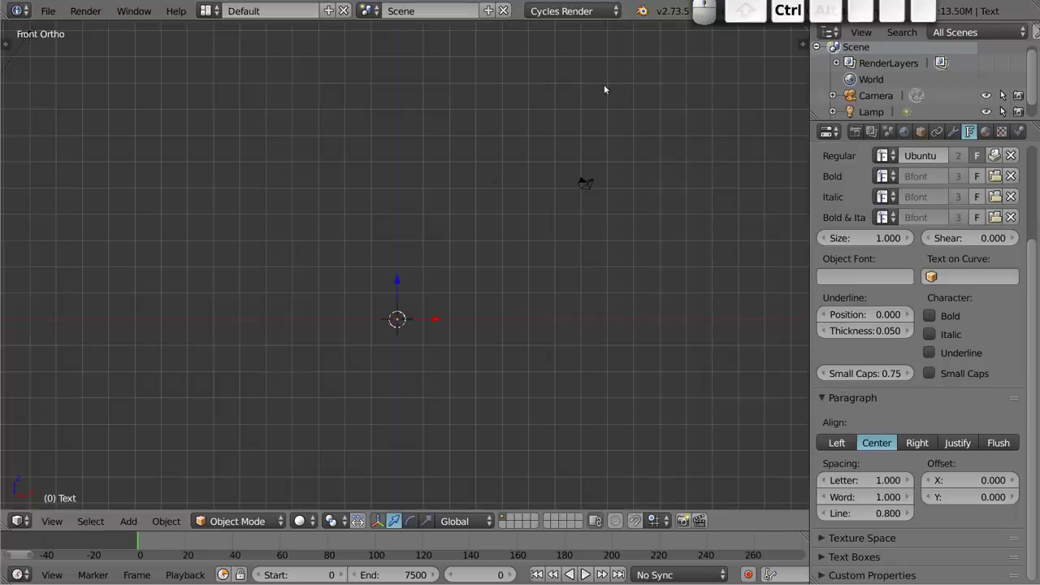
Clear the scene and add a fresh default cube with no UV map
key("x")
left_click(412, 275)
key("shift+a")
left_click(473, 298)
left_click_drag(406, 322, 714, 548)
left_click_drag(734, 529, 731, 503)
left_click(723, 532)
left_click_drag(720, 524, 595, 398)
Turn the bottom area into an empty UV/Image Editor beneath the 3D view
key("shift+F10")
middle_click(484, 168)
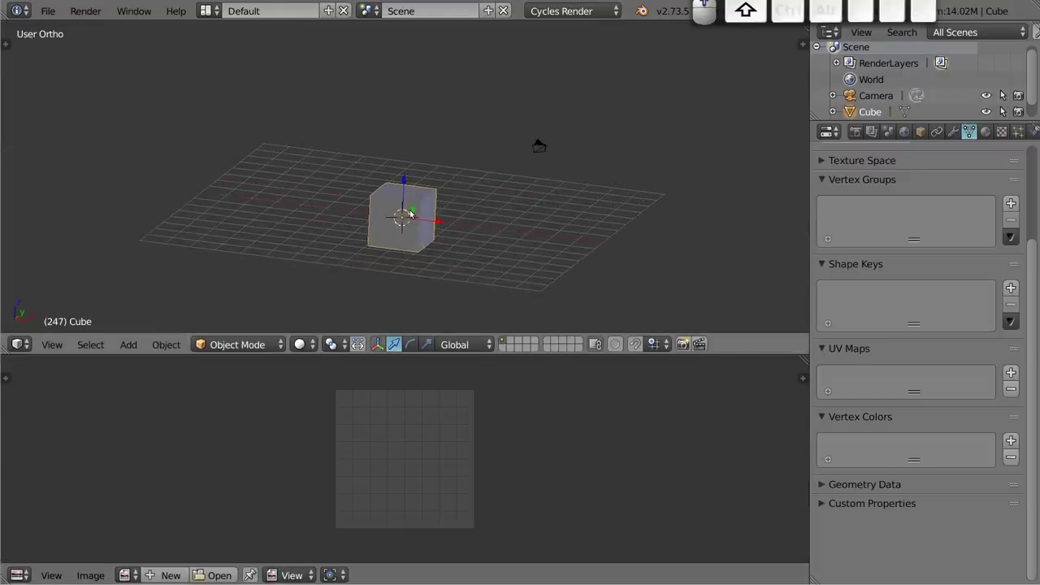
middle_click(409, 217)
Smart UV Project the cube in Edit Mode and create a new 1024 px UV Grid checker image
key("Tab")
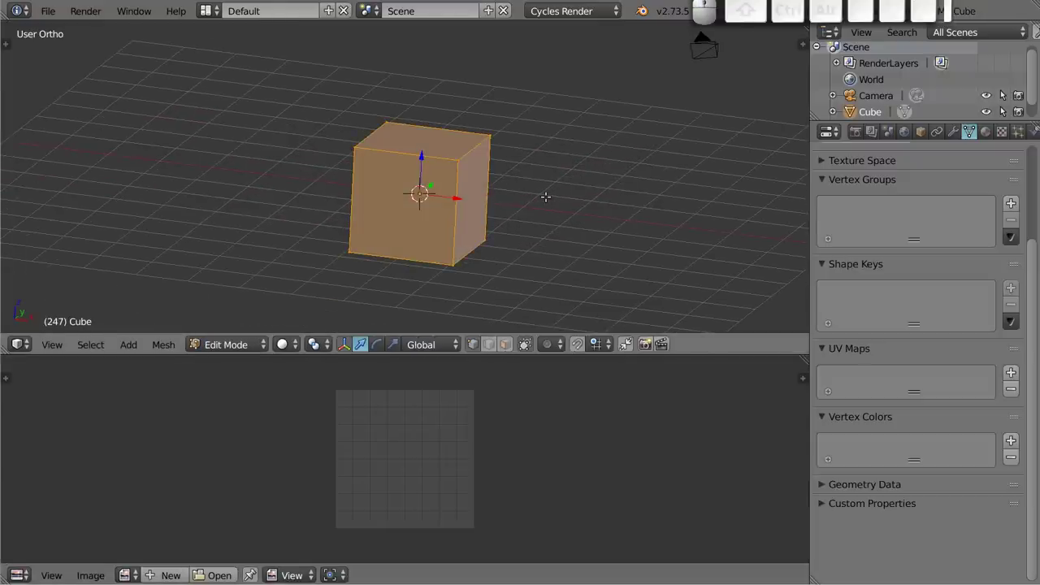
key("u")
key("u")
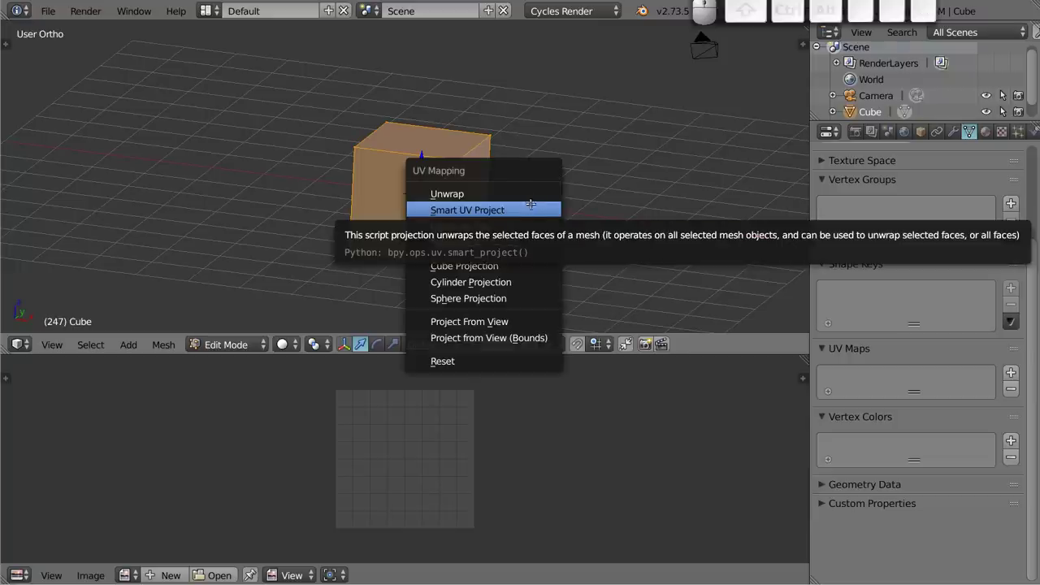
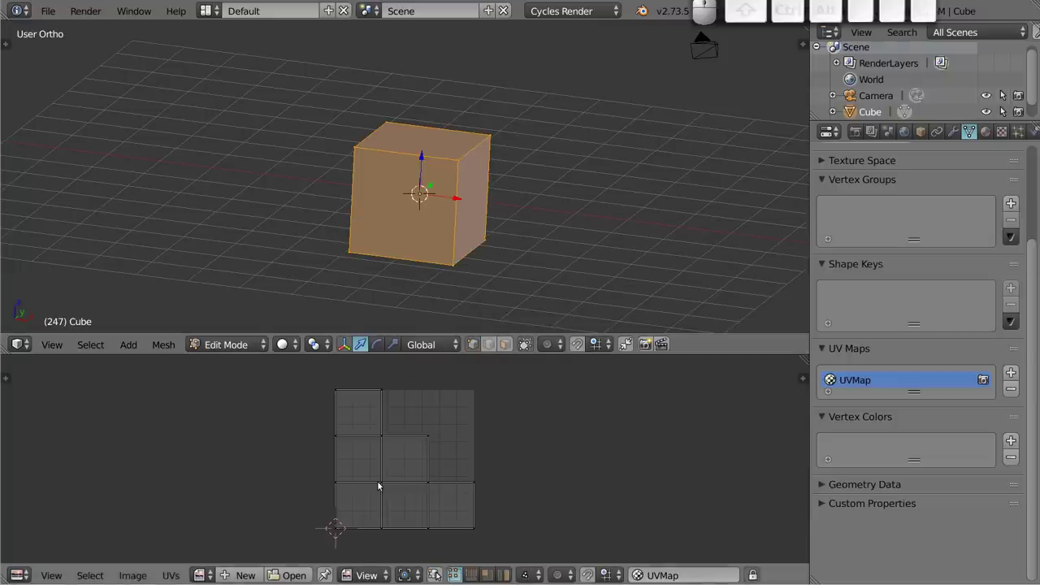
left_click(241, 573)
left_click(296, 532)
left_click(302, 494)
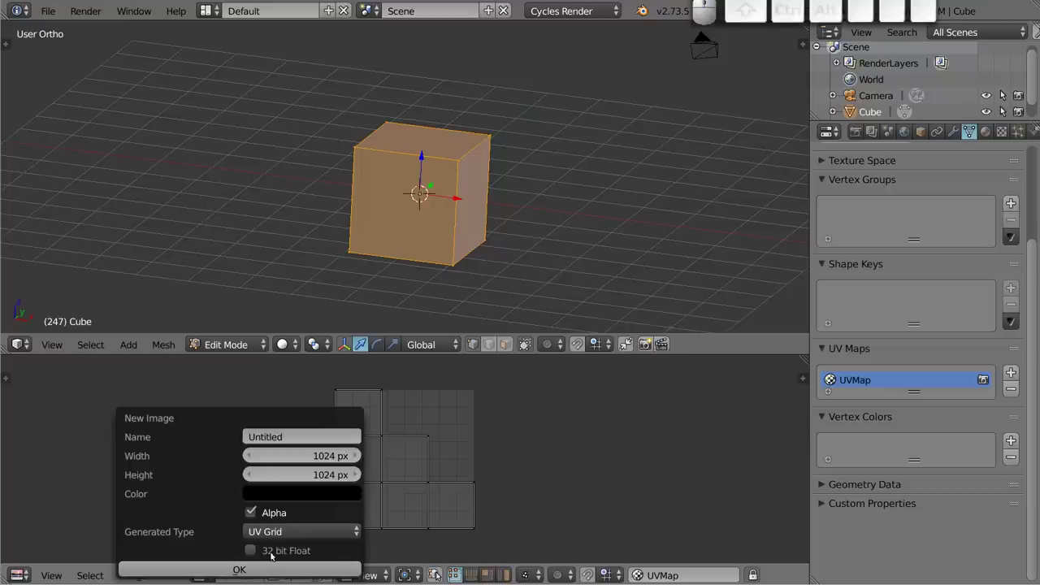
left_click(265, 571)
scroll("down", 3)
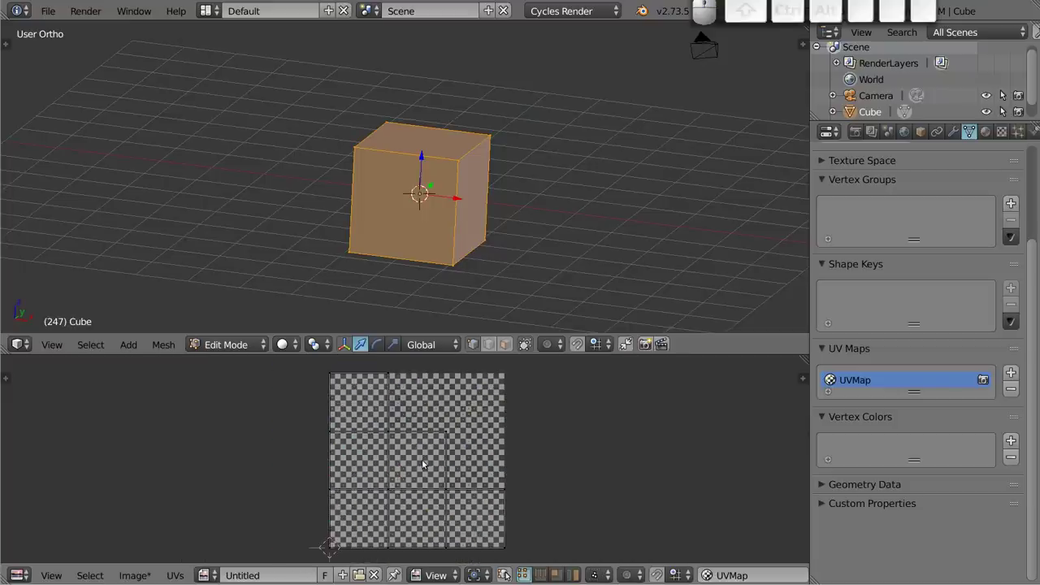
Return to Object Mode and set the render engine back to Blender Render
key("Tab")
left_click(559, 14)
left_click(560, 27)
key("Tab")
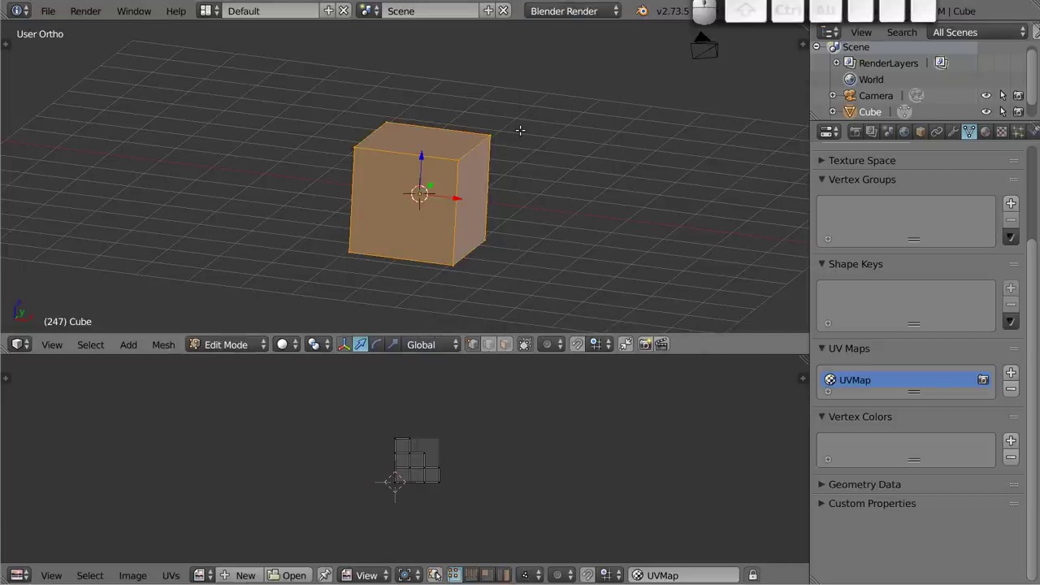
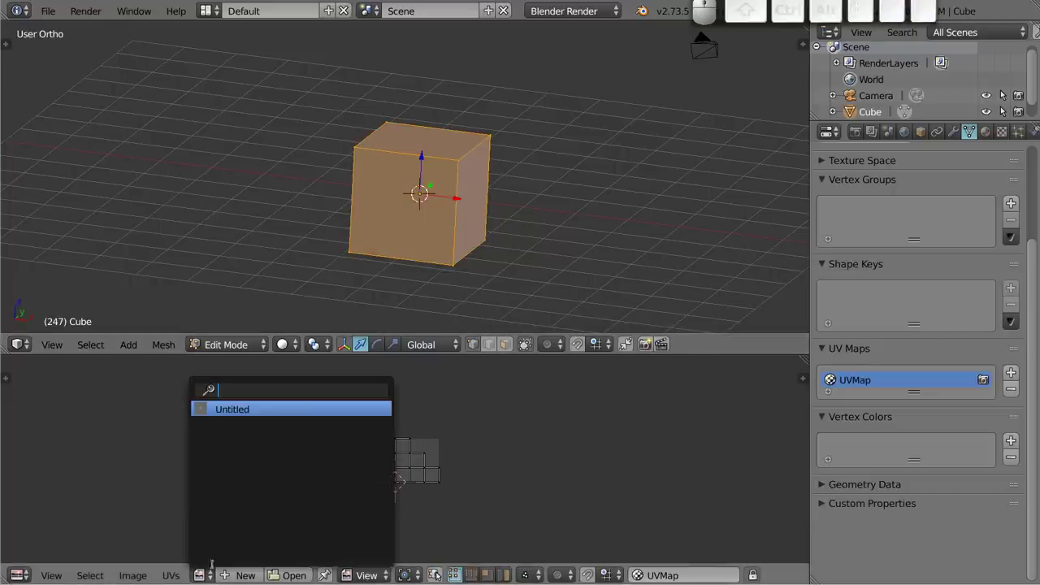
Assign the Untitled checker image to the cube's unwrapped UV layout
left_click(240, 410)
key("a")
key("a")
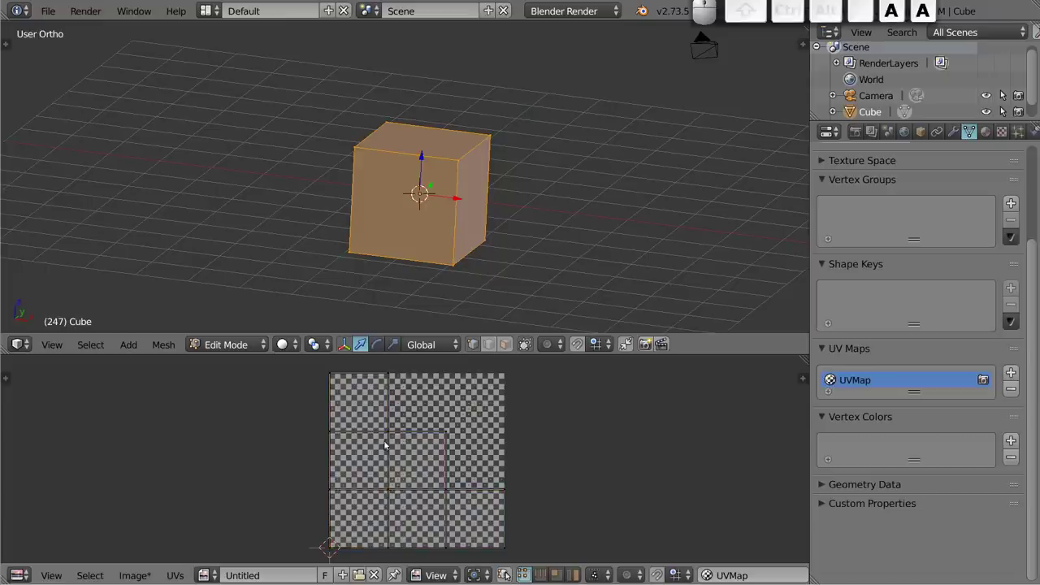
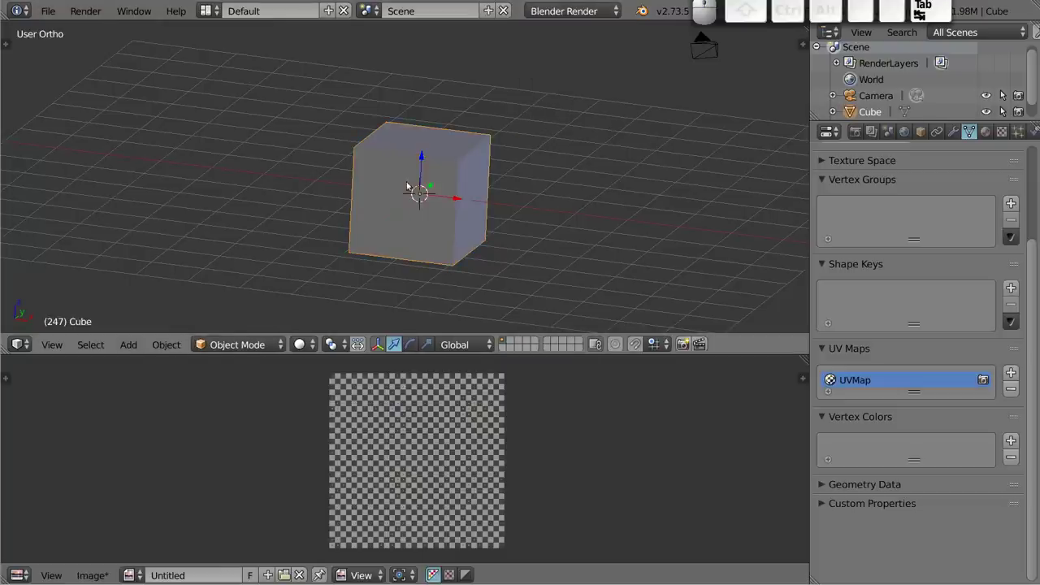
Reload the start-up file with Ctrl+N, delete the default object and bring up the Add menu
key("ctrl+n")
left_click(477, 165)
key("x")
left_click(446, 327)
key("shift+a")
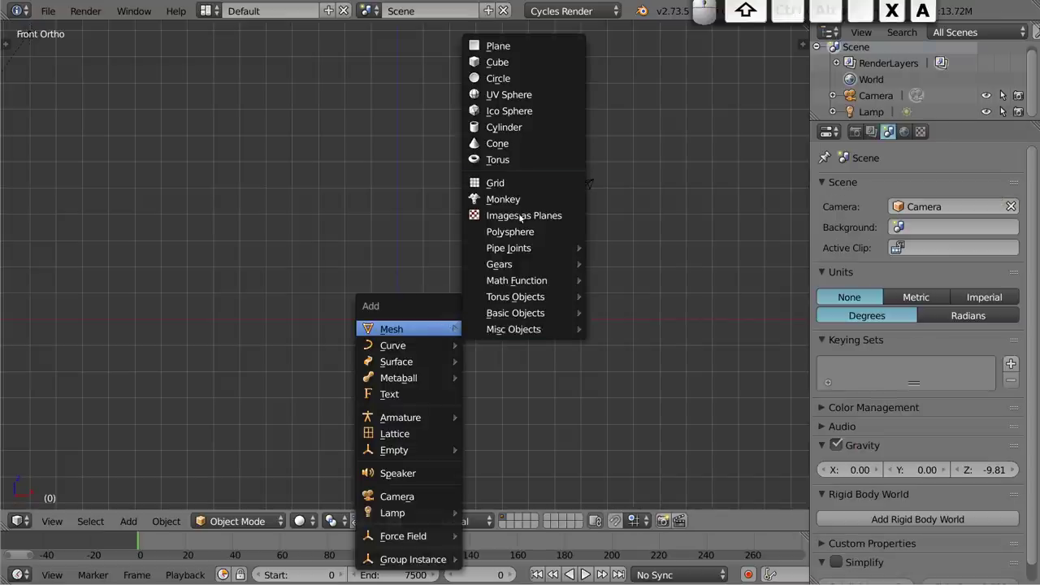
Add a Mesh Cube and show its smart-projected UV layout in the bottom UV/Image Editor
left_click(548, 61)
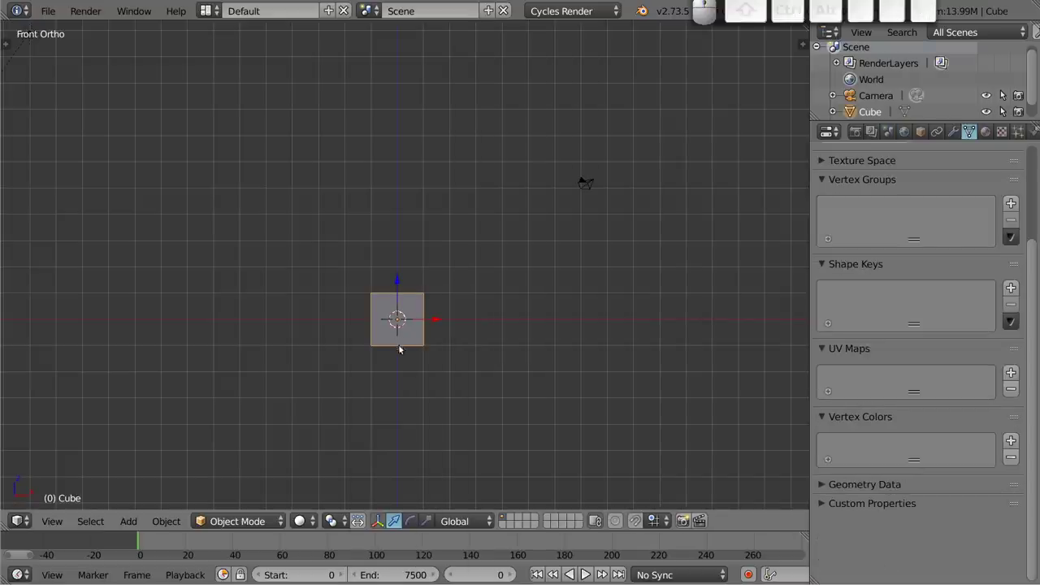
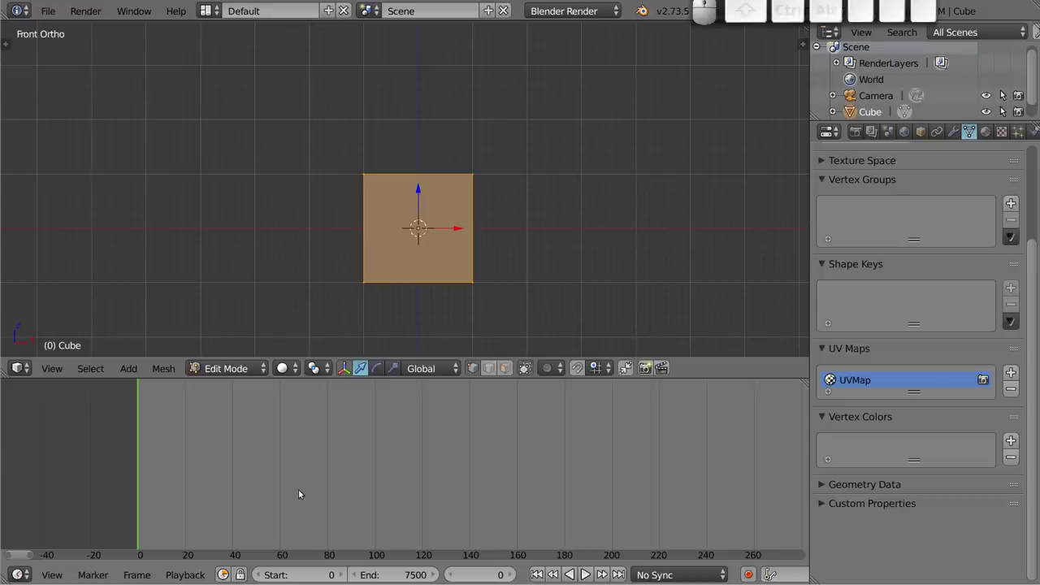
key("shift+F10")
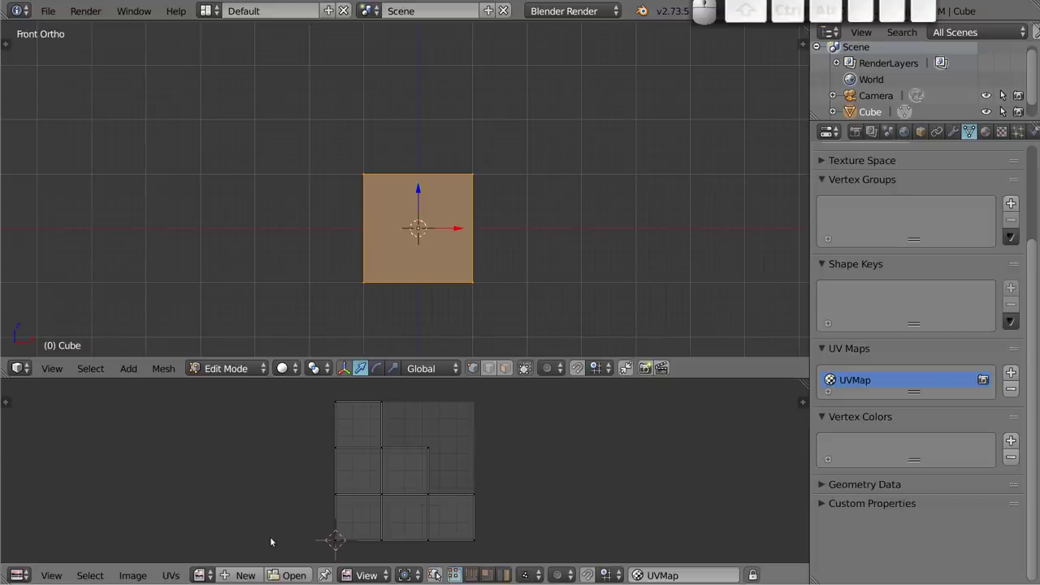
Open domek-uv.png from the Blender documents folder behind the cube's UV layout
left_click(311, 575)
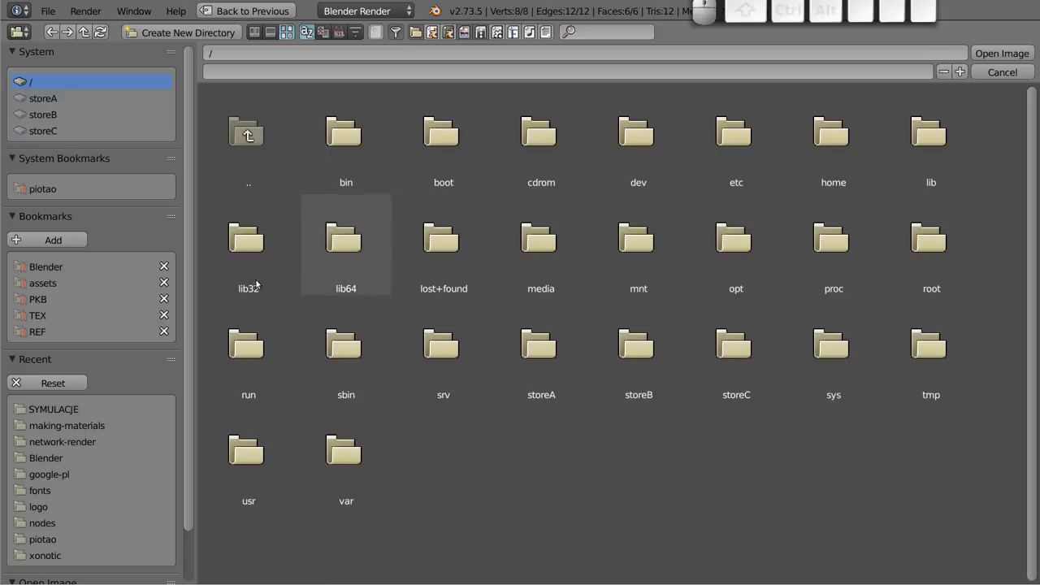
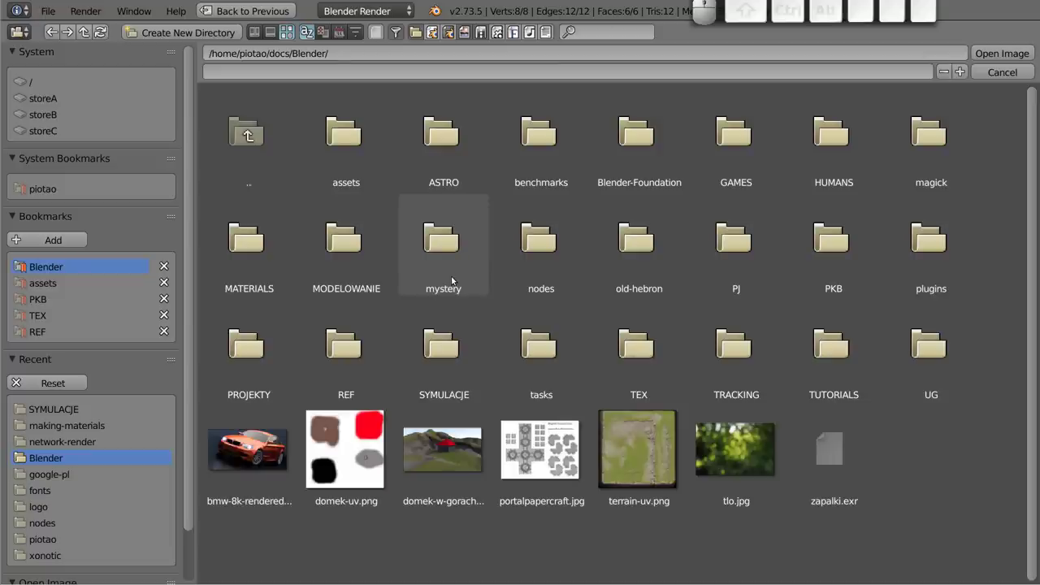
left_click(381, 408)
left_click(381, 407)
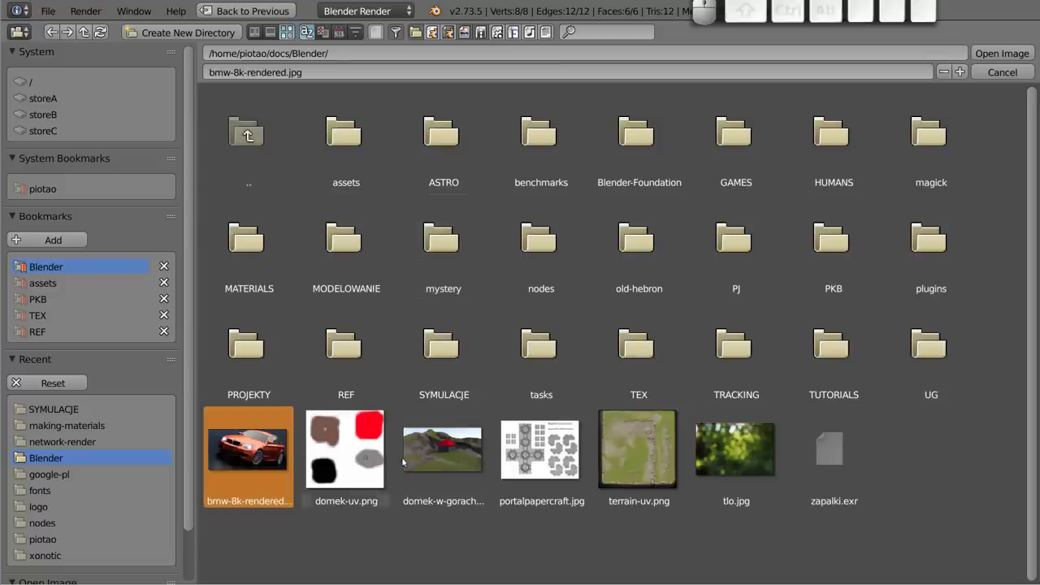
left_click(381, 408)
left_click(380, 407)
scroll("down", 3)
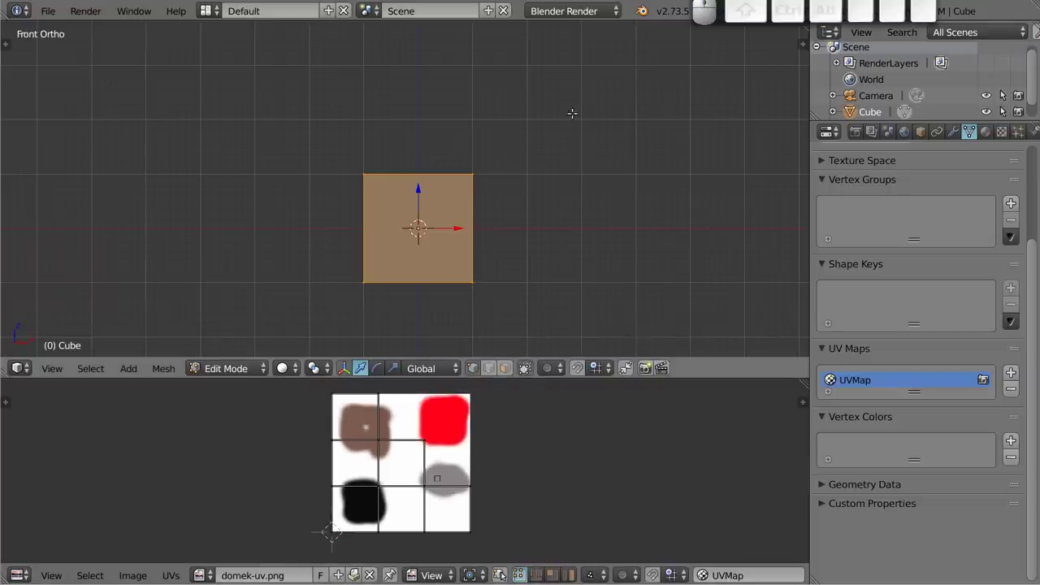
Bring up the render engine list with Blender Render still active
left_click(320, 362)
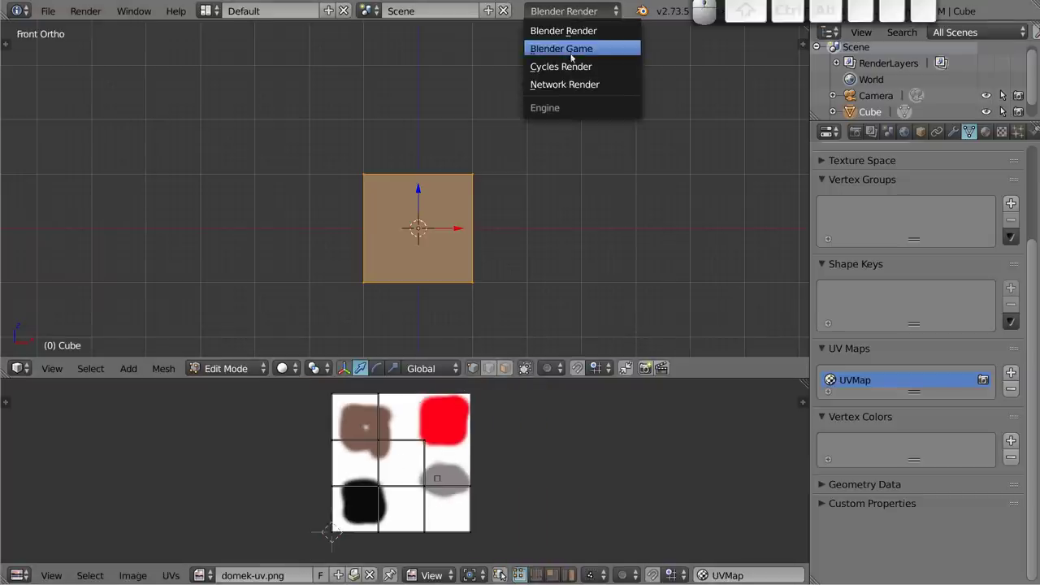
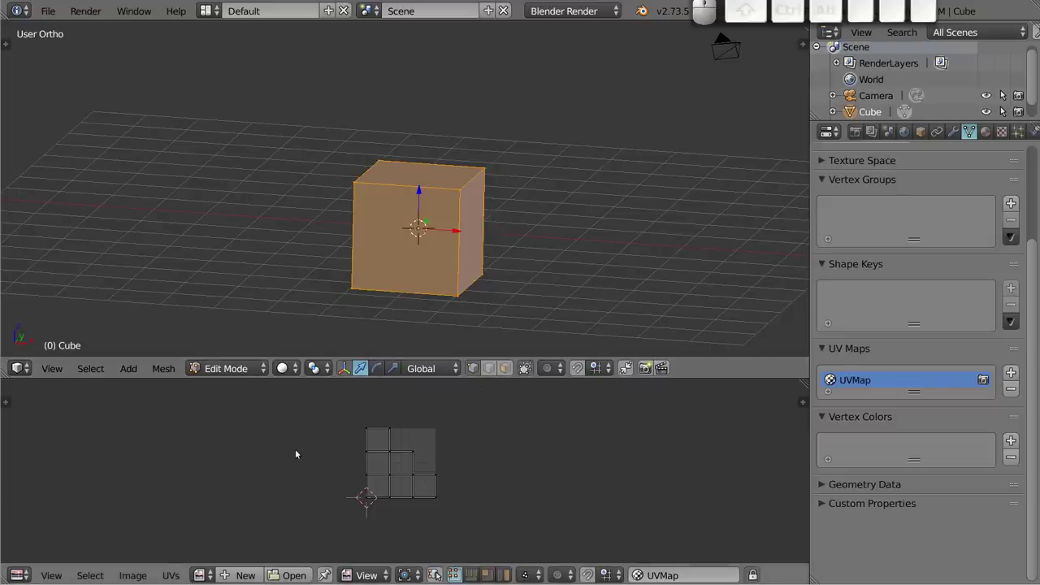
Re-enter Edit Mode and assign domek-uv.png to the cube's UV layout
key("Tab")
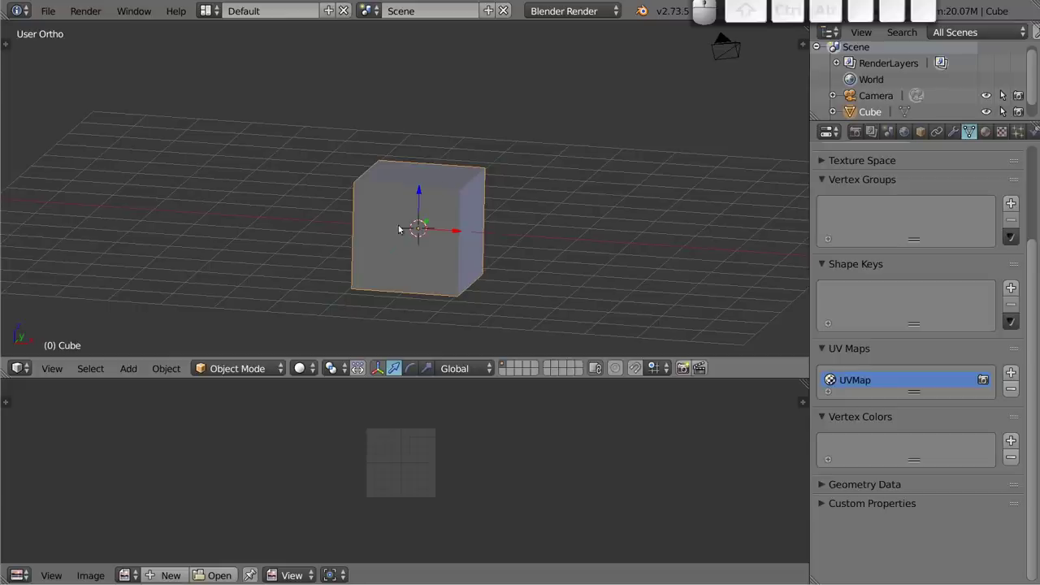
key("Tab")
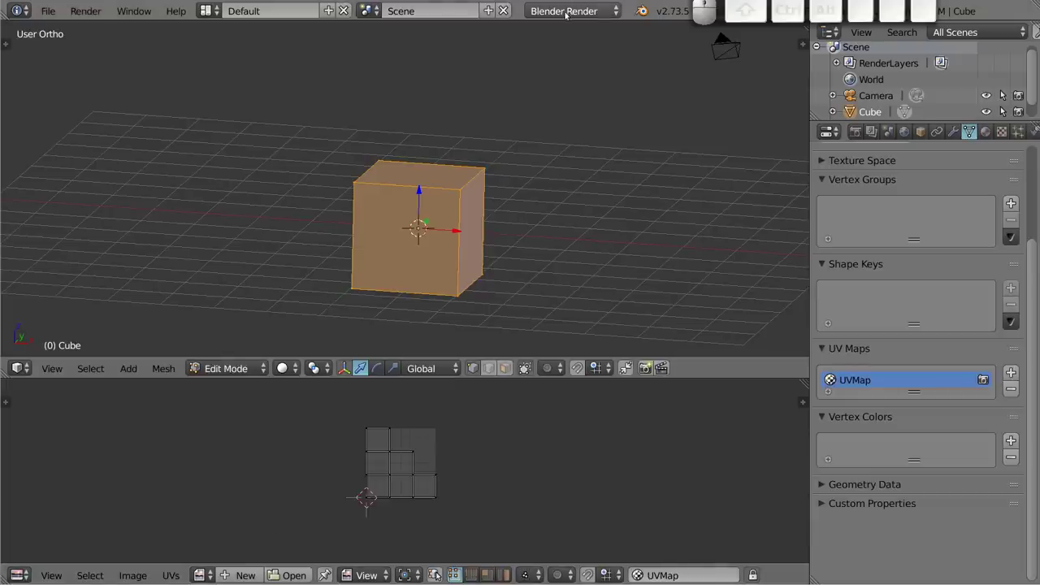
left_click(439, 573)
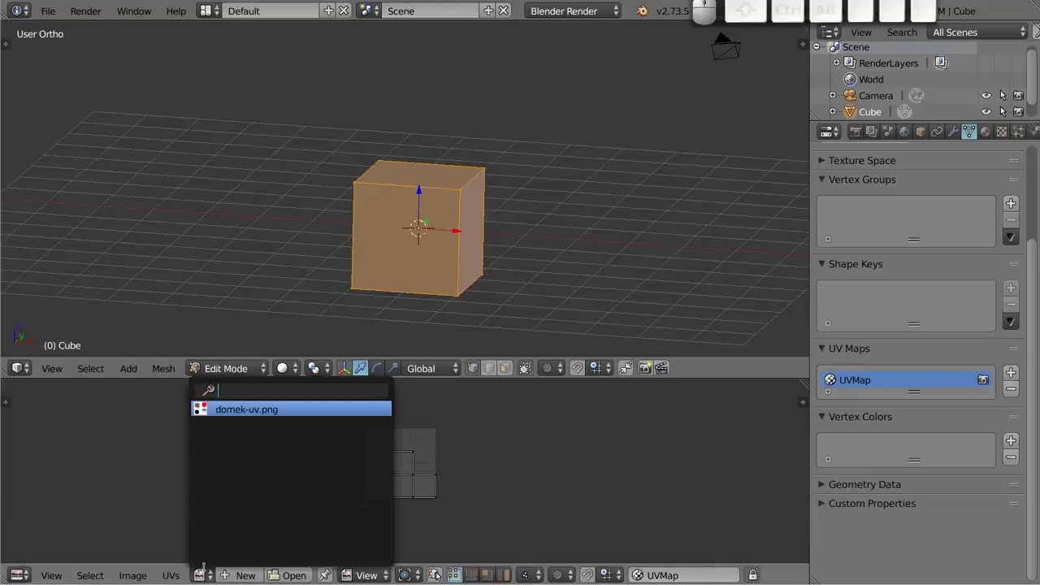
left_click(439, 573)
key("a")
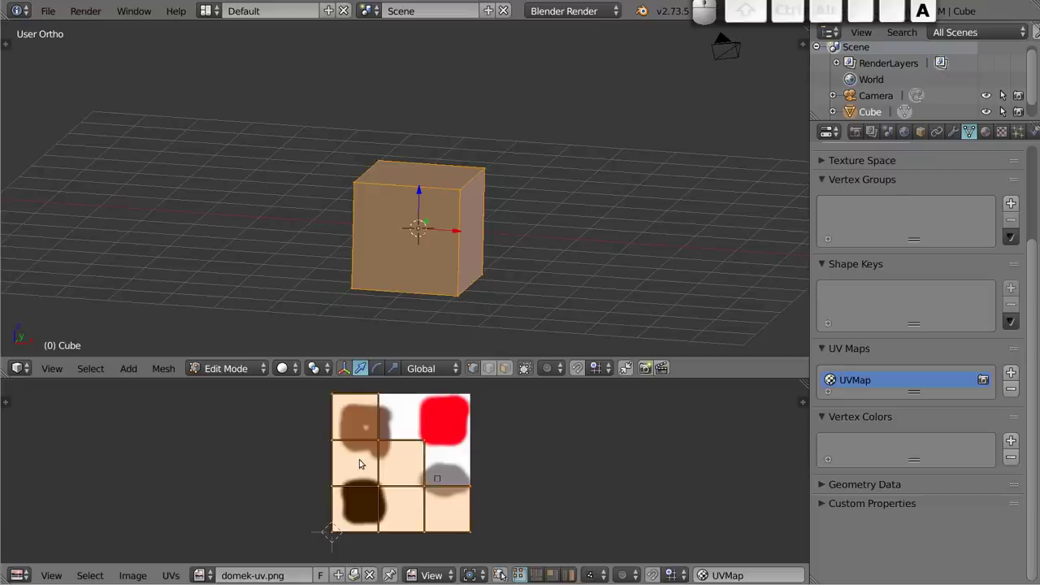
key("Tab")
Switch the render engine to Cycles Render and end with the cube back in Edit Mode
left_click(587, 11)
left_click(571, 62)
key("Tab")
key("Tab")
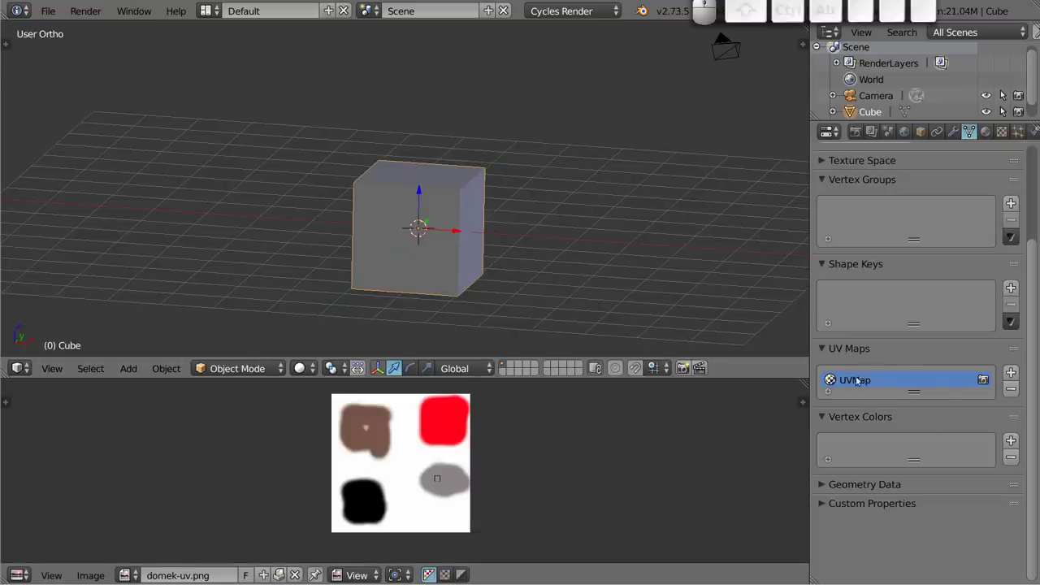
key("Tab")
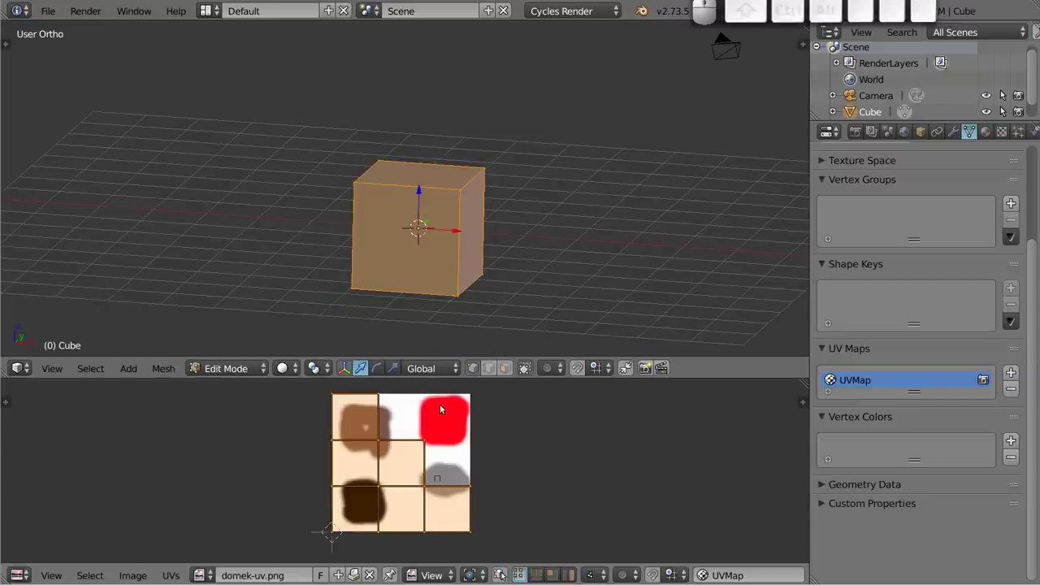